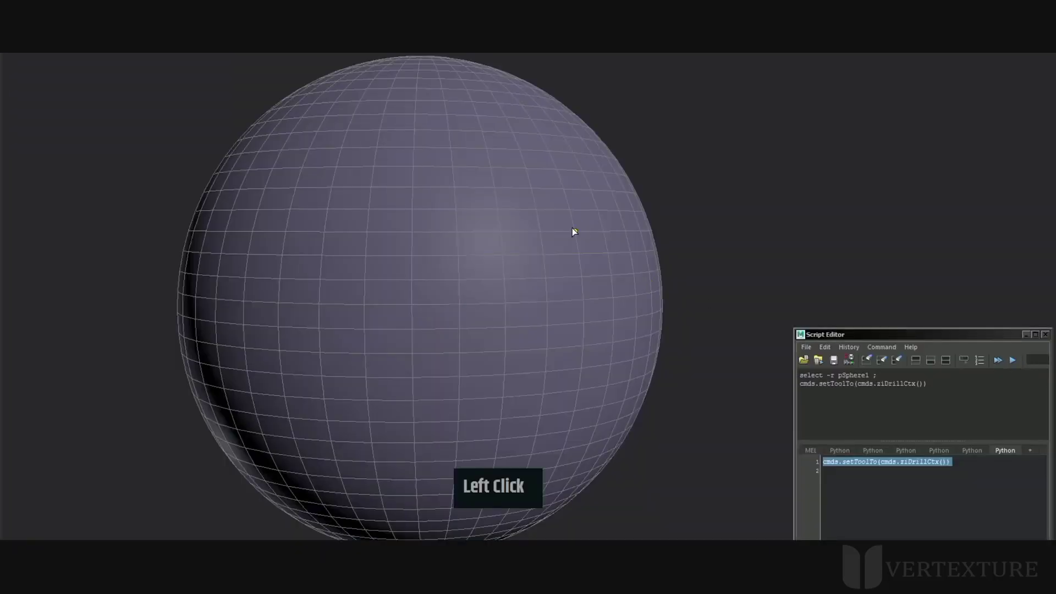
- Begin a hand-drawn split outline by placing its first point on the sphere
middle_click(466, 181)
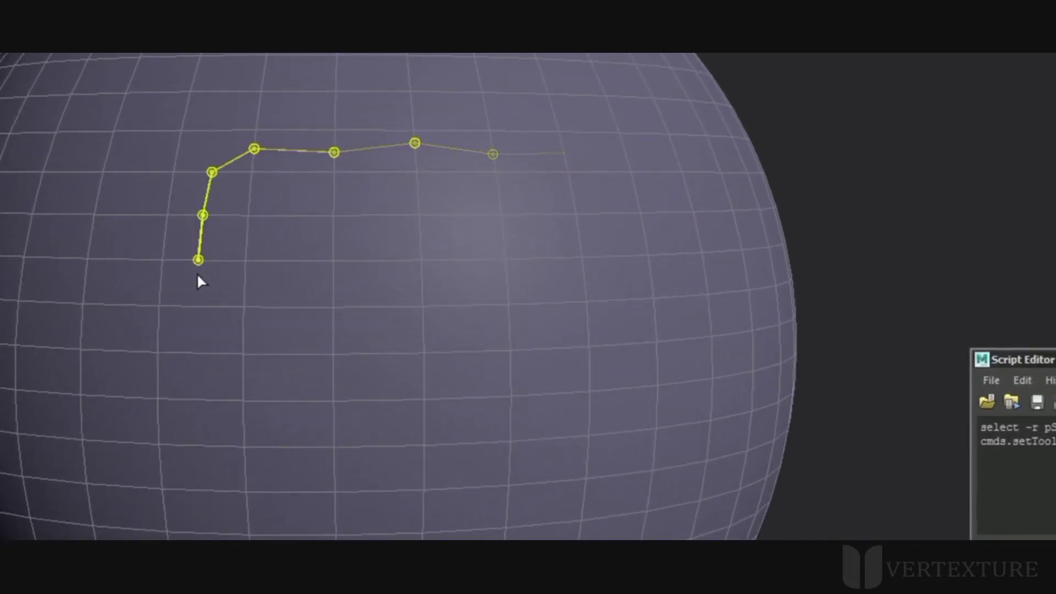
left_click(347, 330)
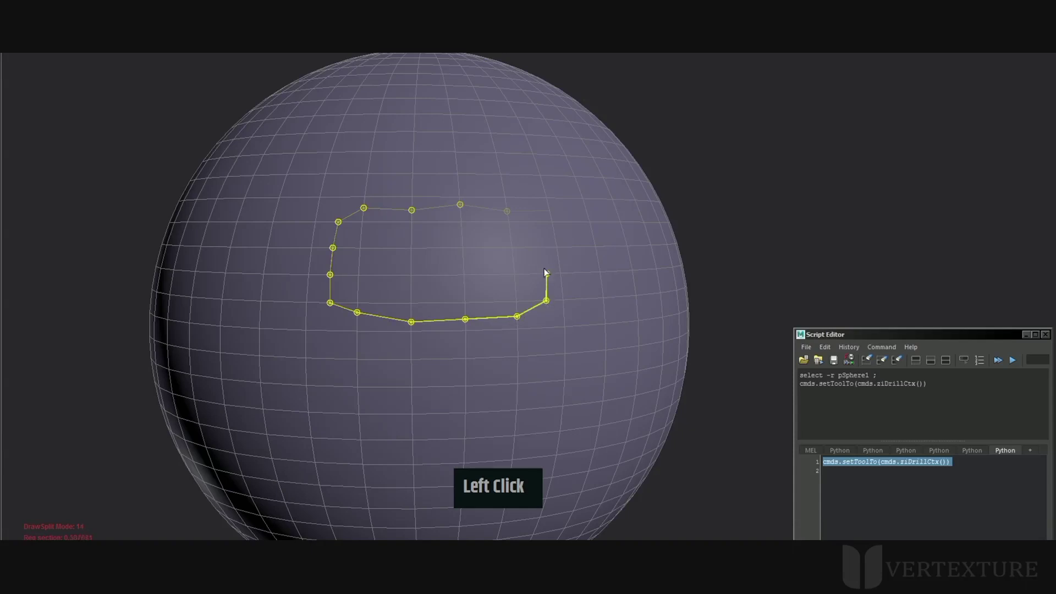
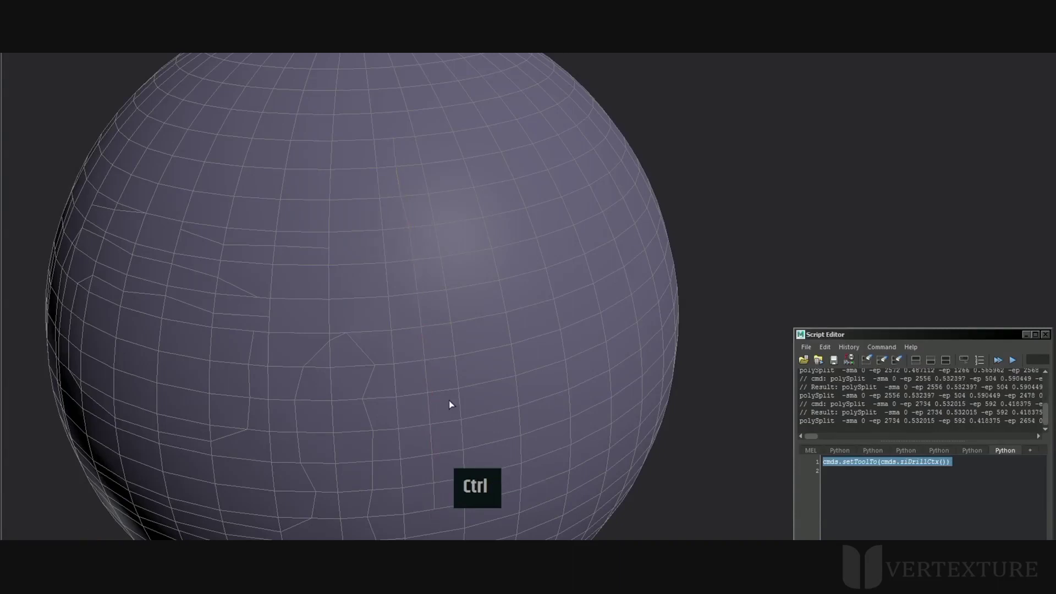
- Draw a short split line across the upper surface and confirm the cut
middle_click(494, 311)
right_click(502, 332)
middle_click(501, 275)
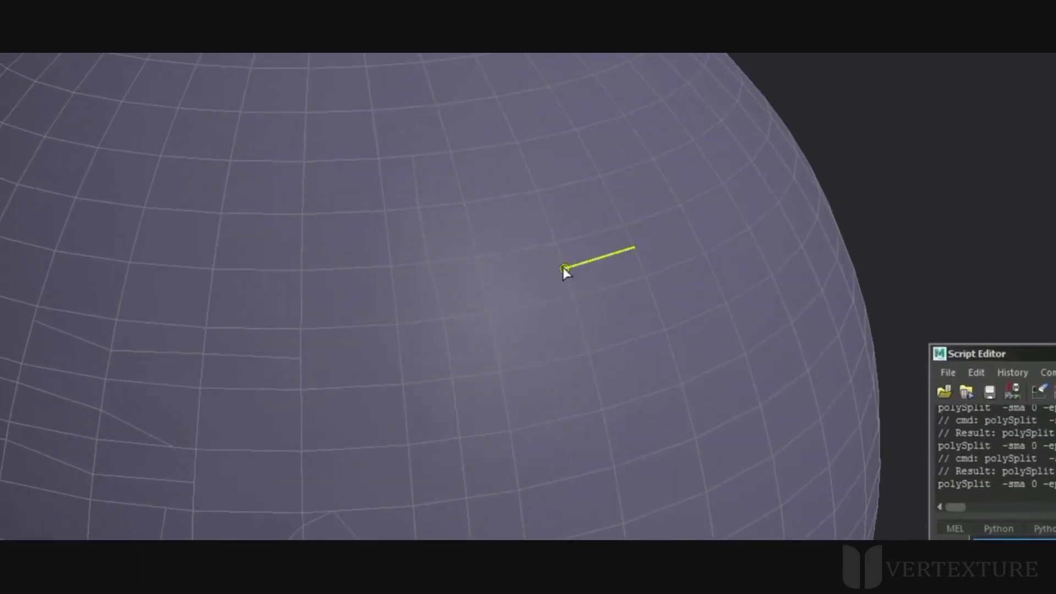
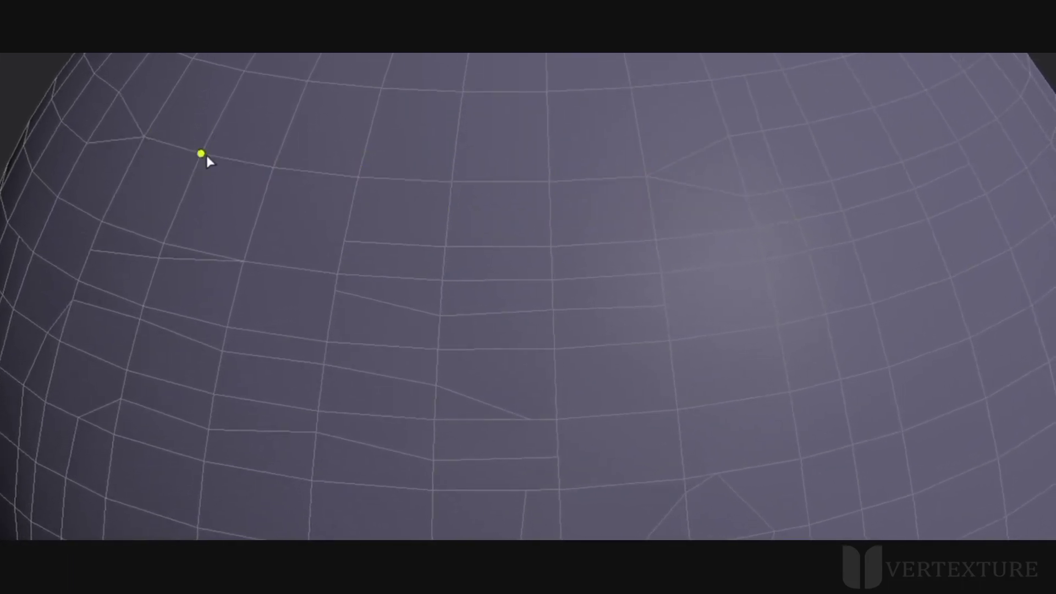
- Select the row of short vertical edges and delete them so faces merge into strips
left_click(612, 221)
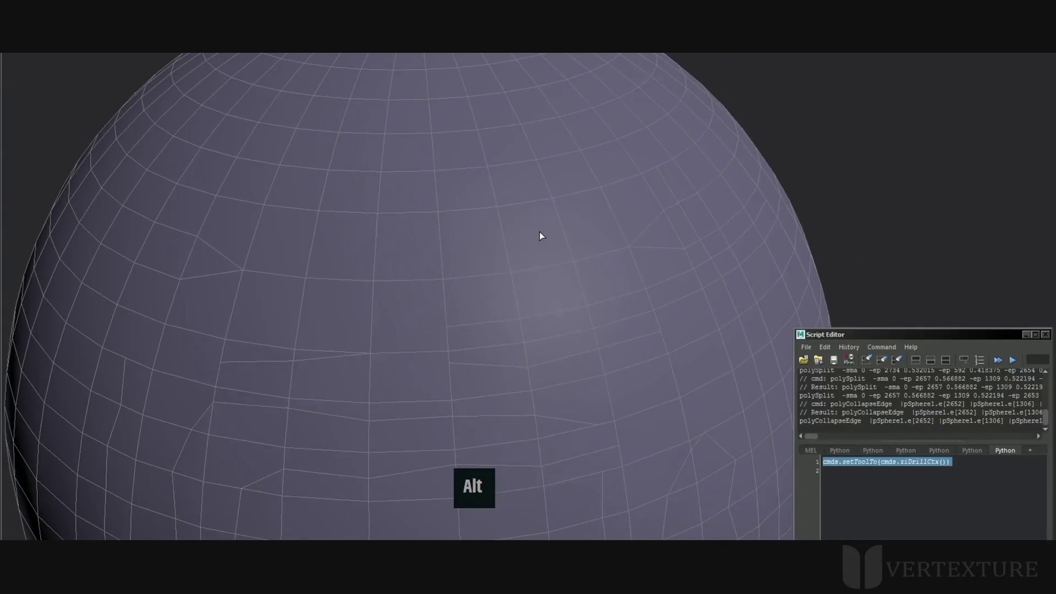
left_click(527, 243)
right_click(505, 257)
left_click(564, 246)
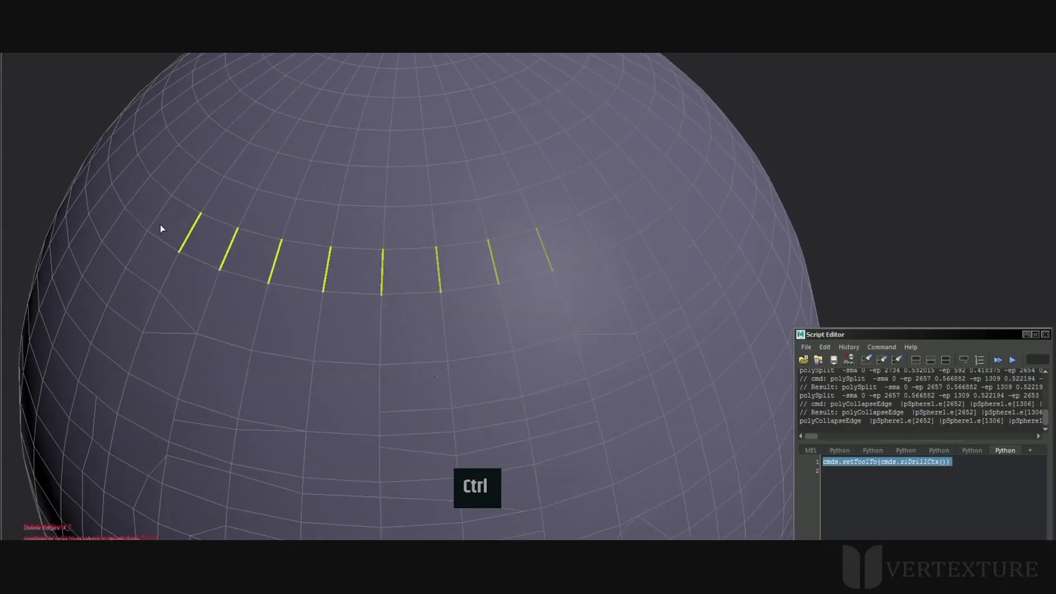
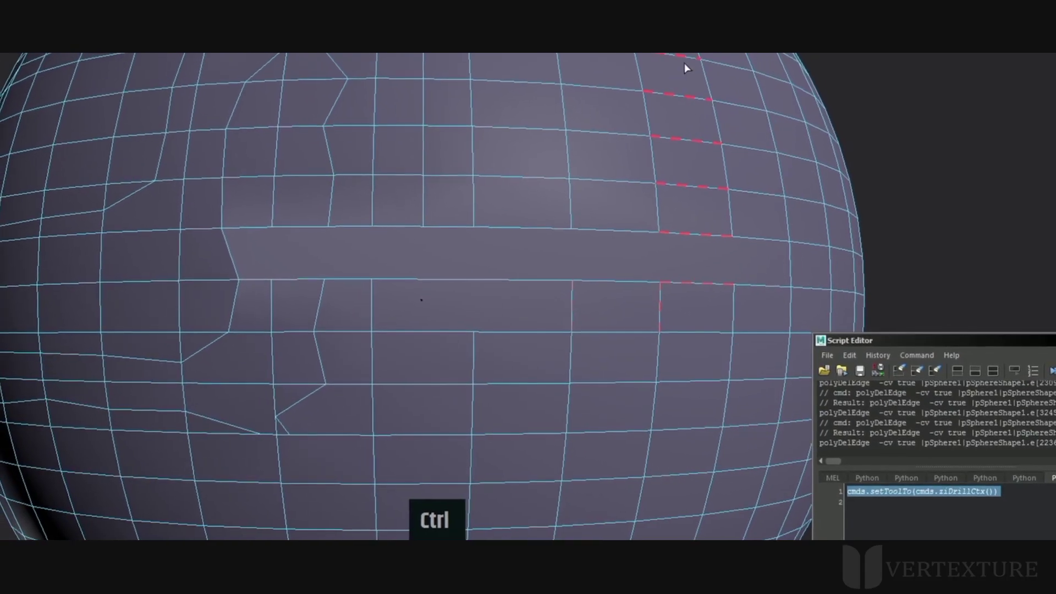
- Clear leftover edges and start a small split on the sphere's surface
left_click(655, 224)
right_click(668, 236)
middle_click(595, 159)
left_click(380, 184)
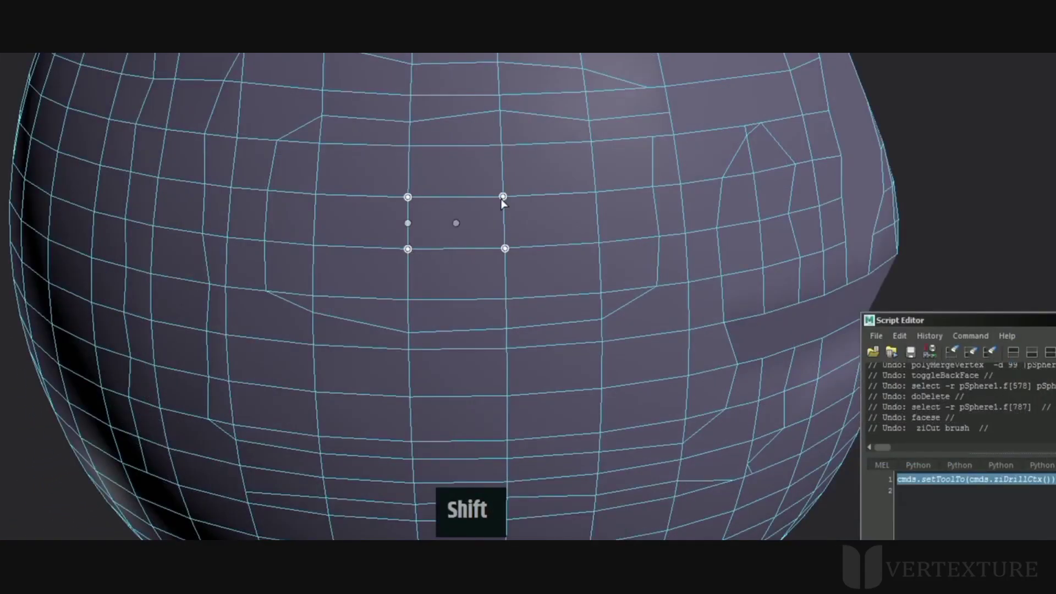
middle_click(454, 287)
- Add the remaining points to complete the small rectangular split
left_click(450, 214)
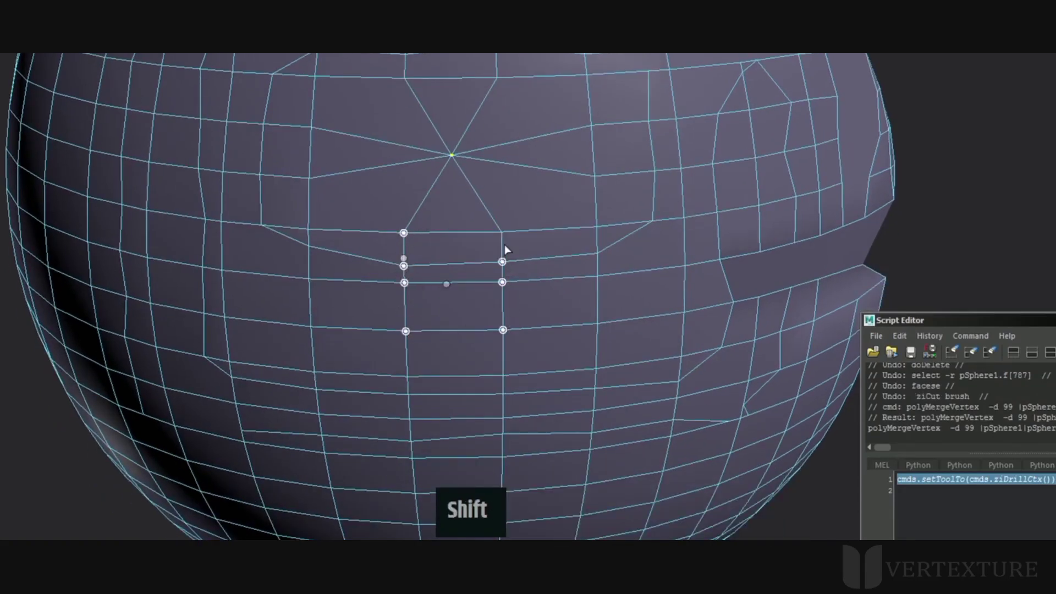
middle_click(439, 313)
left_click(378, 194)
middle_click(600, 207)
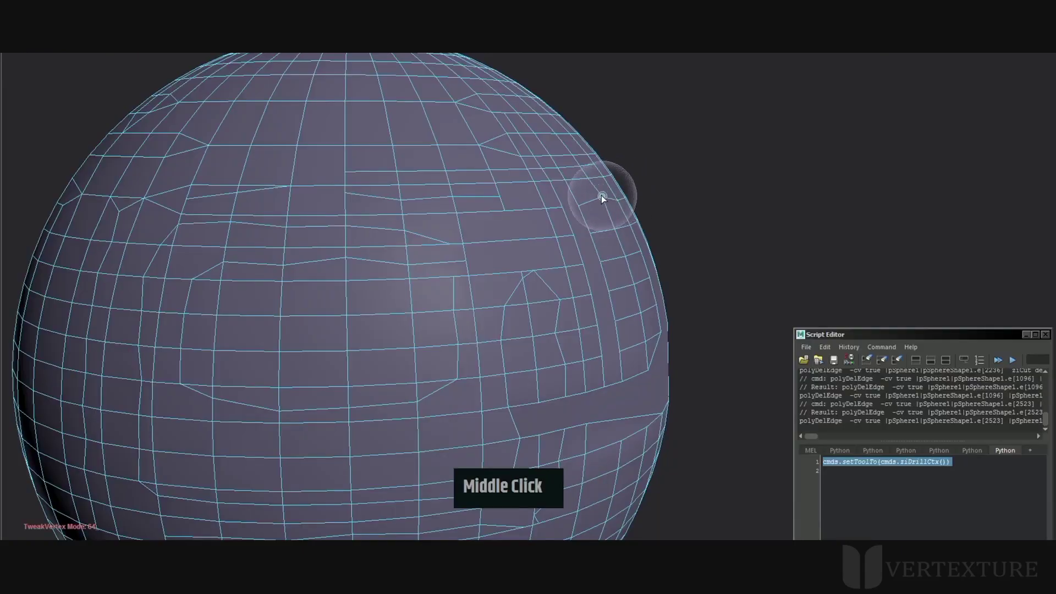
- Enter TweakVertex mode and inspect the raised strip from several angles
left_click(697, 206)
middle_click(699, 209)
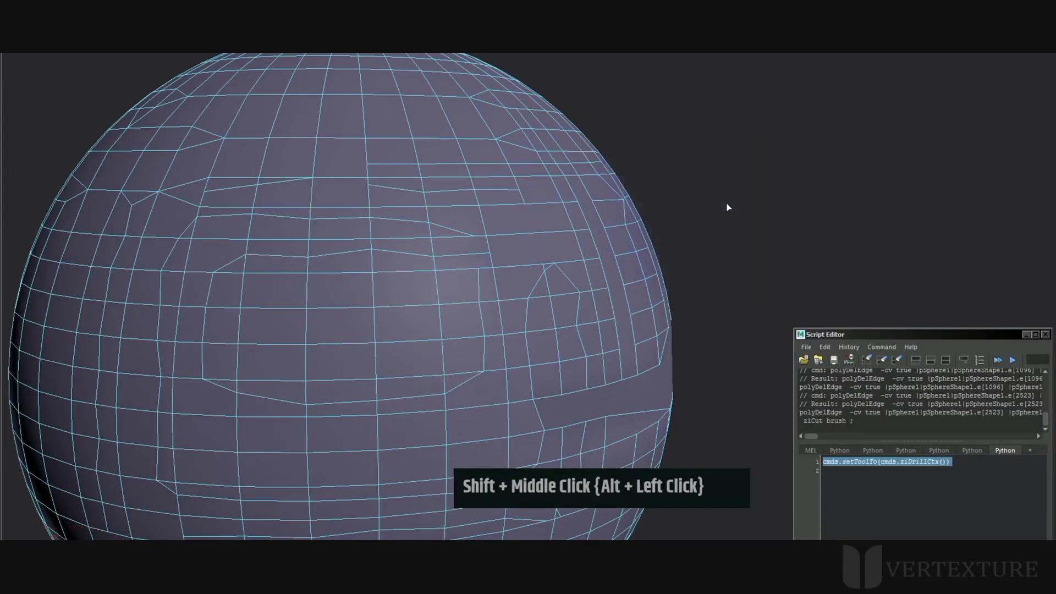
middle_click(653, 190)
middle_click(614, 214)
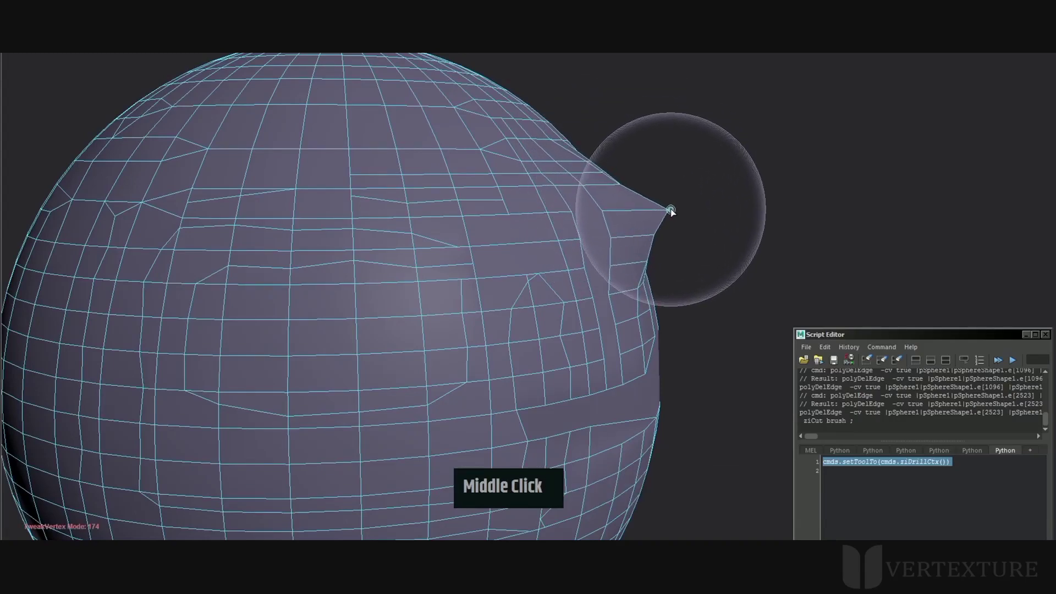
middle_click(683, 159)
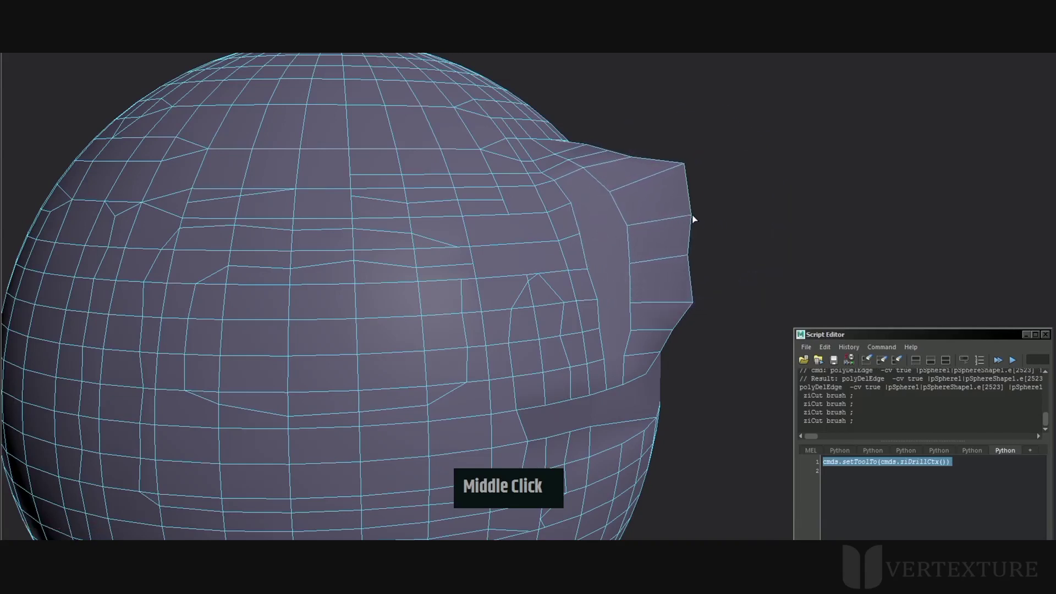
middle_click(685, 166)
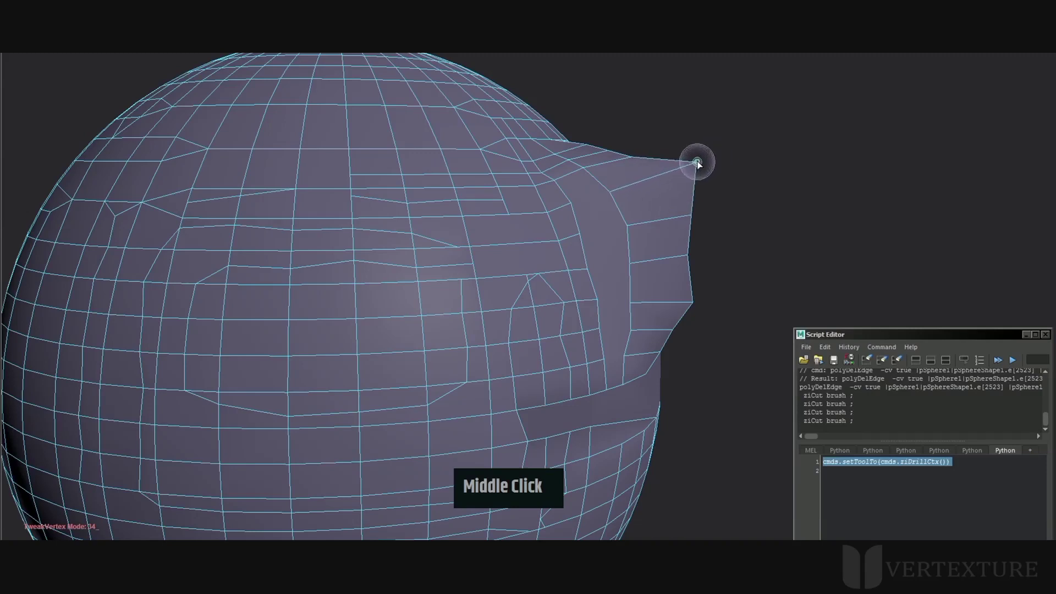
middle_click(759, 198)
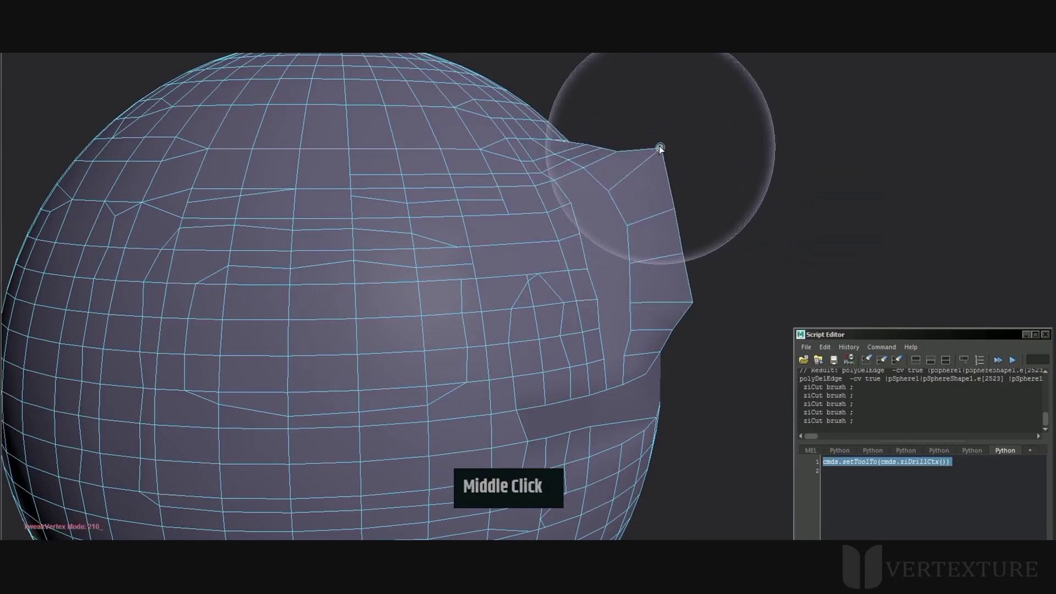
- Drag successive vertices of the extruded border outward into a protruding shape
left_click(673, 210)
middle_click(535, 226)
left_click(617, 224)
middle_click(546, 180)
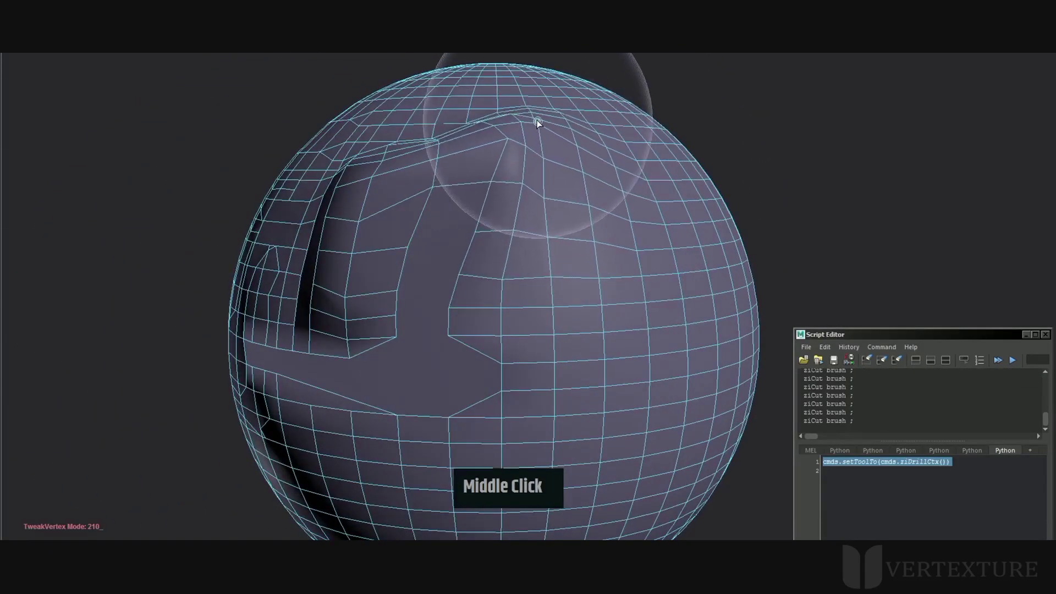
left_click(500, 237)
middle_click(461, 196)
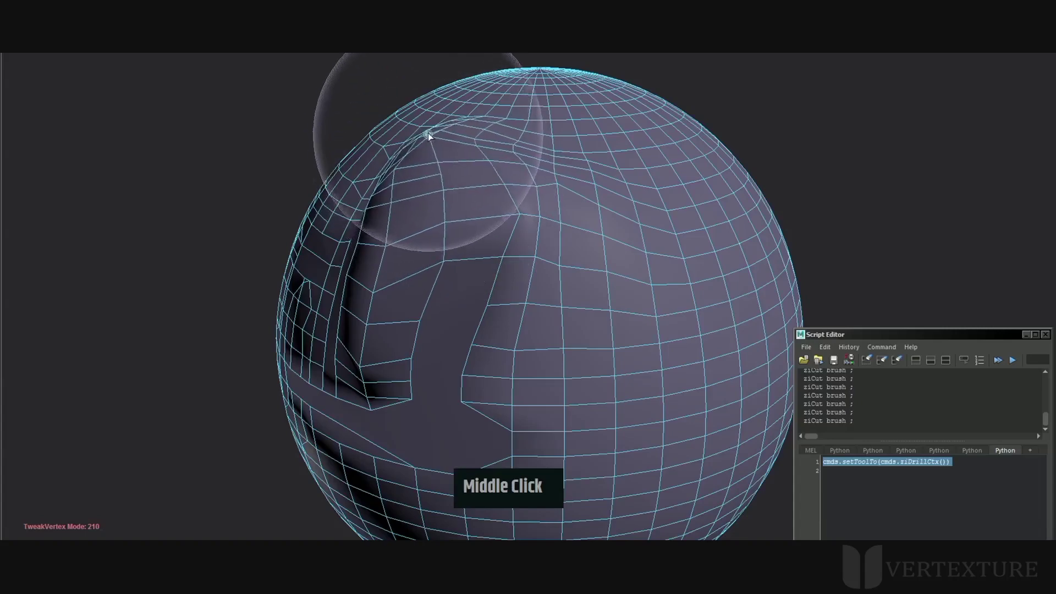
left_click(441, 222)
- Split edge rings across the sphere's strips with the ring-edge split
middle_click(578, 200)
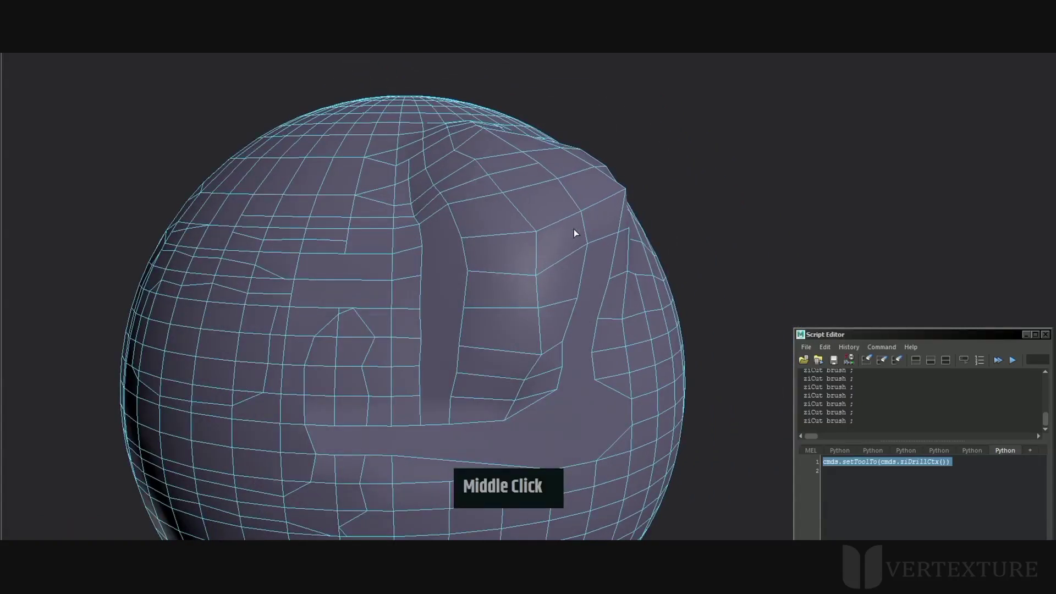
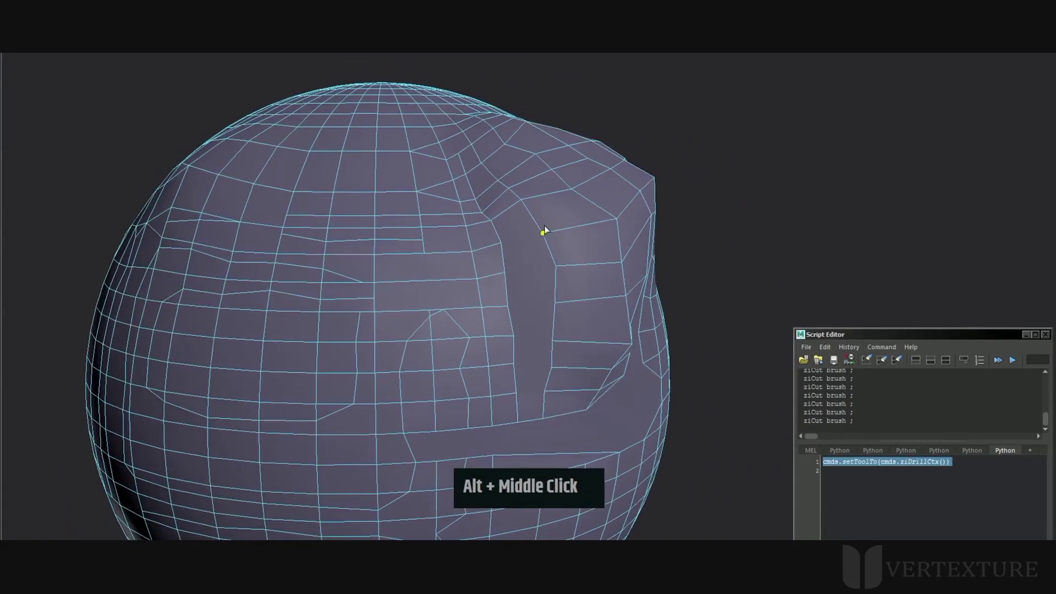
middle_click(713, 210)
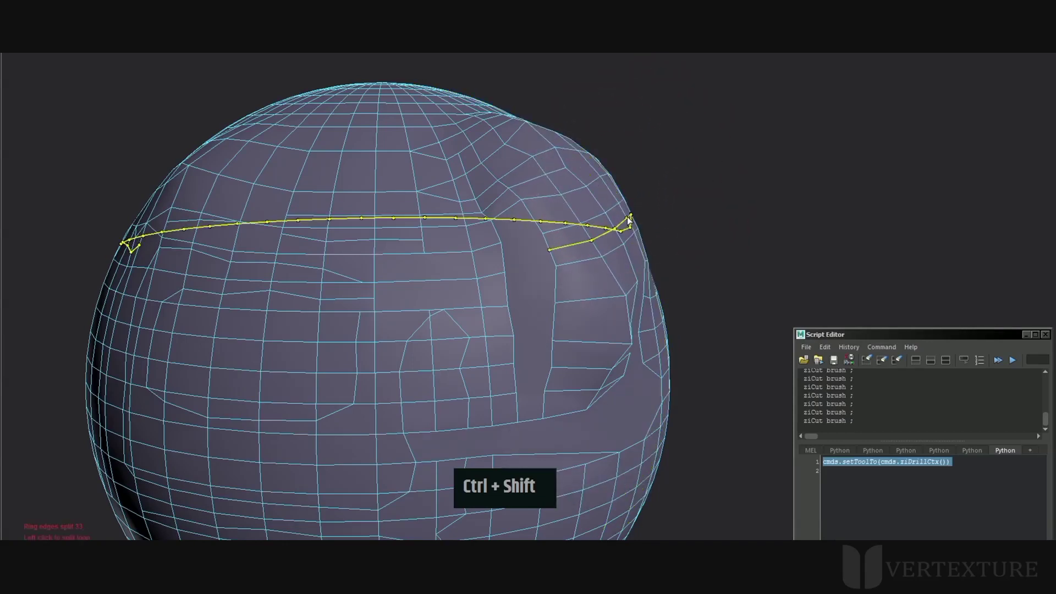
middle_click(654, 210)
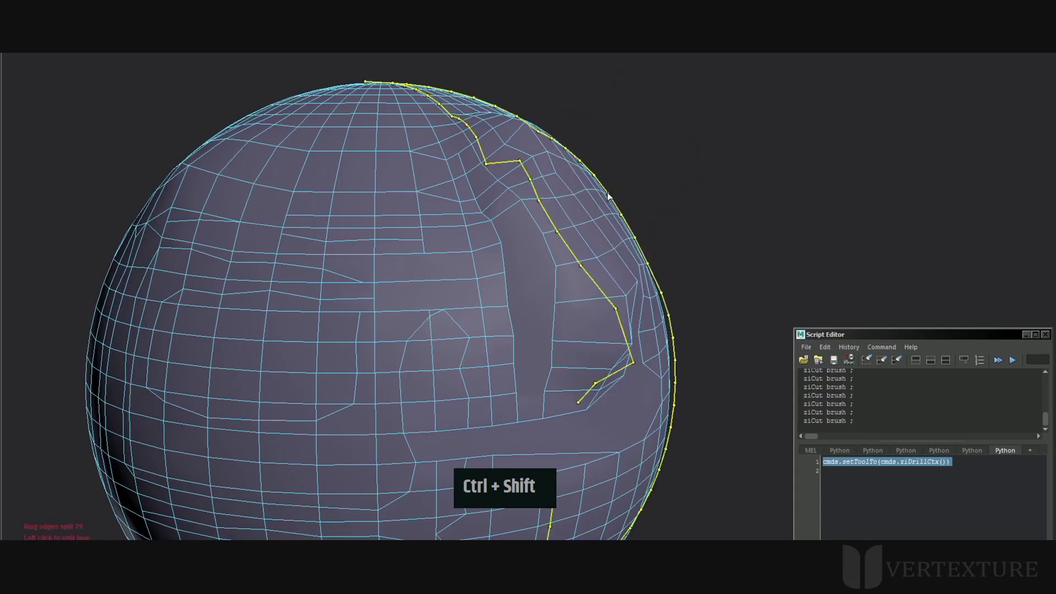
middle_click(651, 190)
middle_click(682, 237)
middle_click(704, 217)
- Relax the surrounding surface by brushing over the split area
middle_click(645, 218)
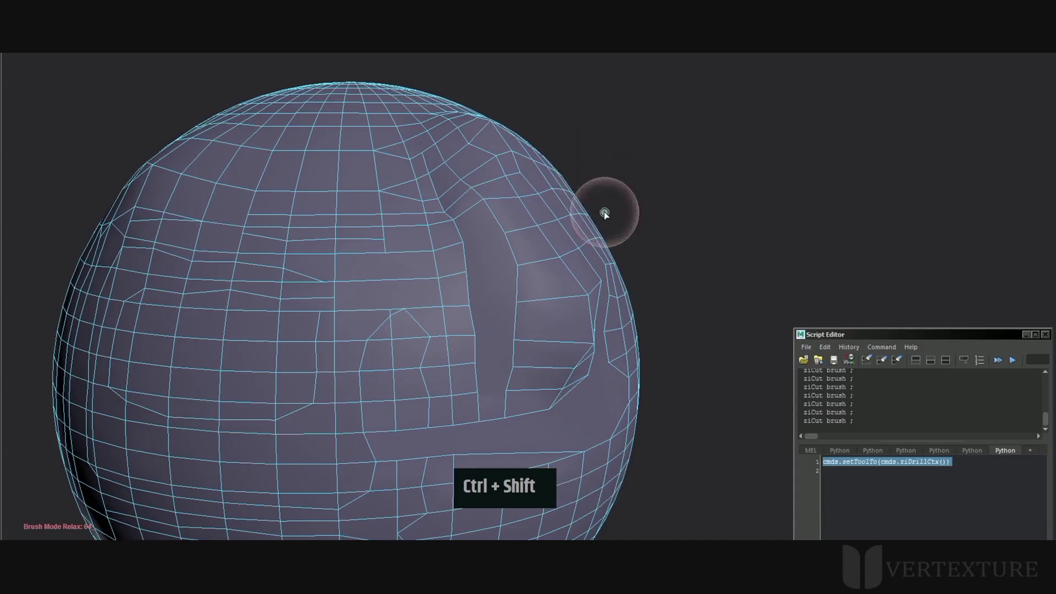
middle_click(723, 231)
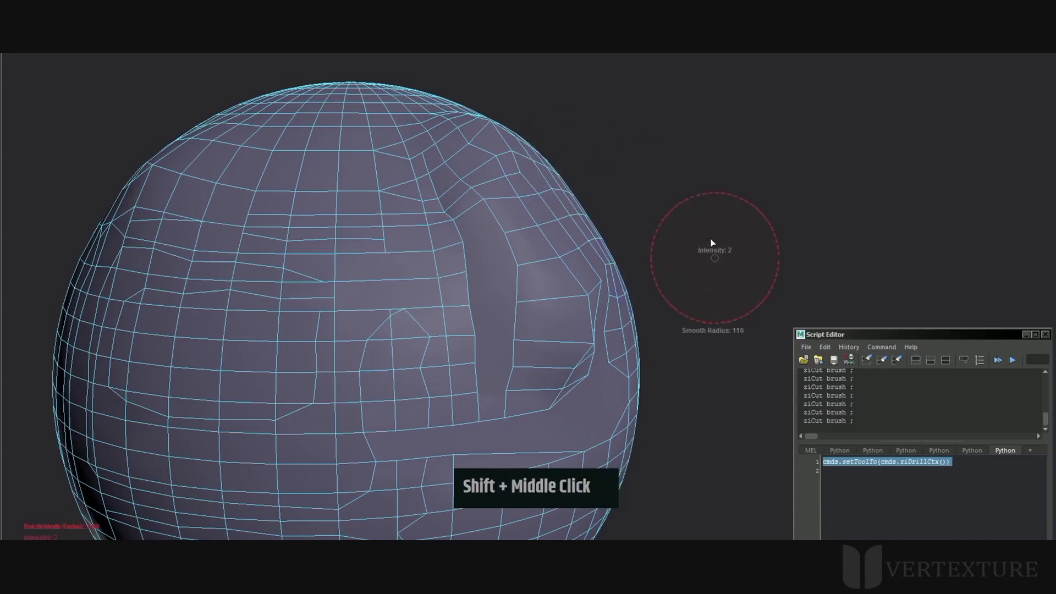
middle_click(603, 207)
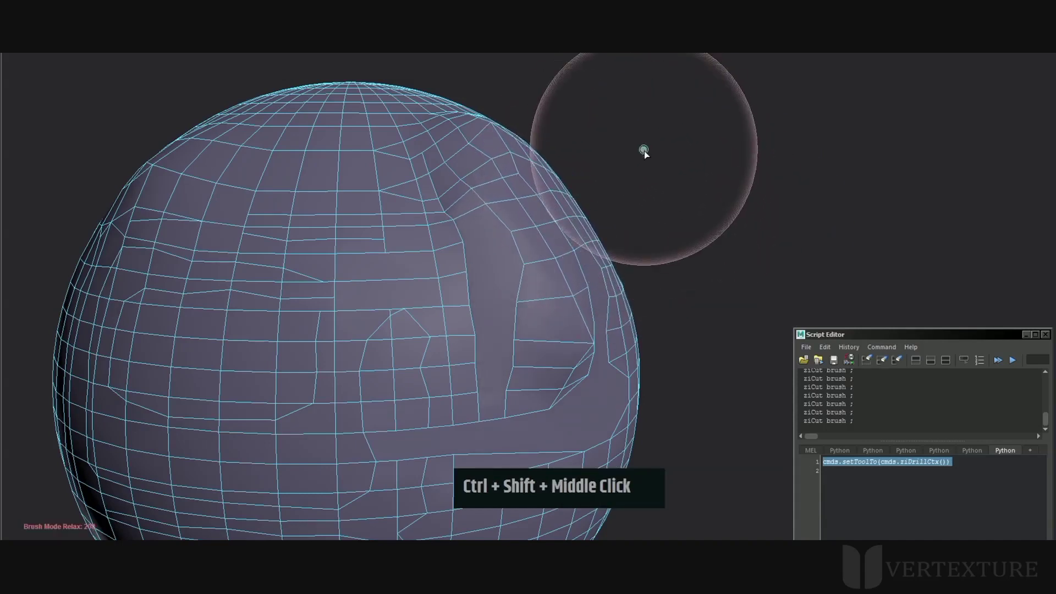
middle_click(705, 242)
middle_click(647, 244)
- Extrude a chain of strips from the border edge, bending down and curling back
left_click(633, 161)
middle_click(536, 248)
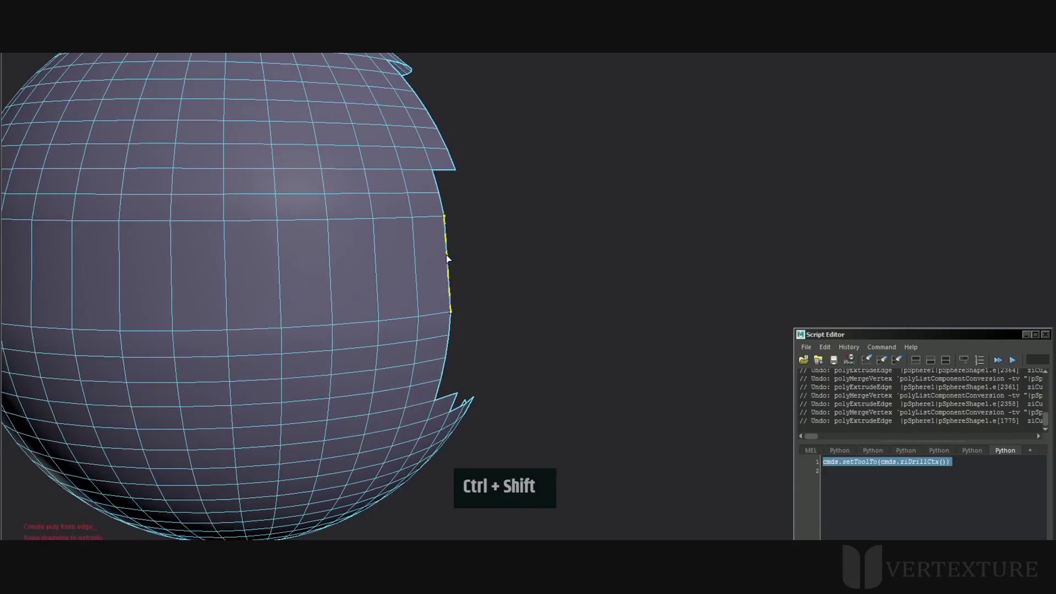
left_click(451, 259)
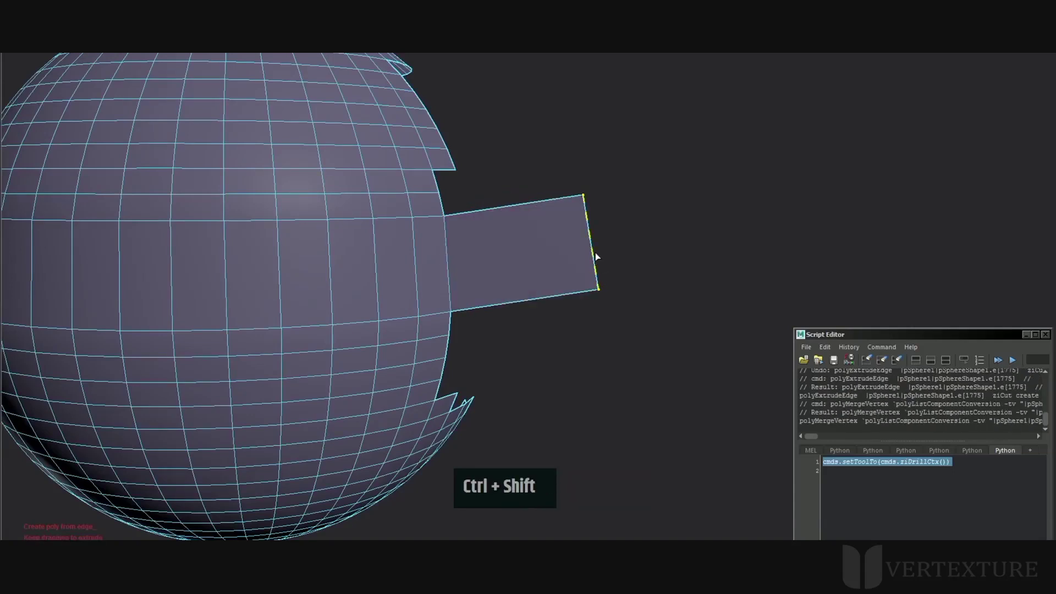
left_click(600, 256)
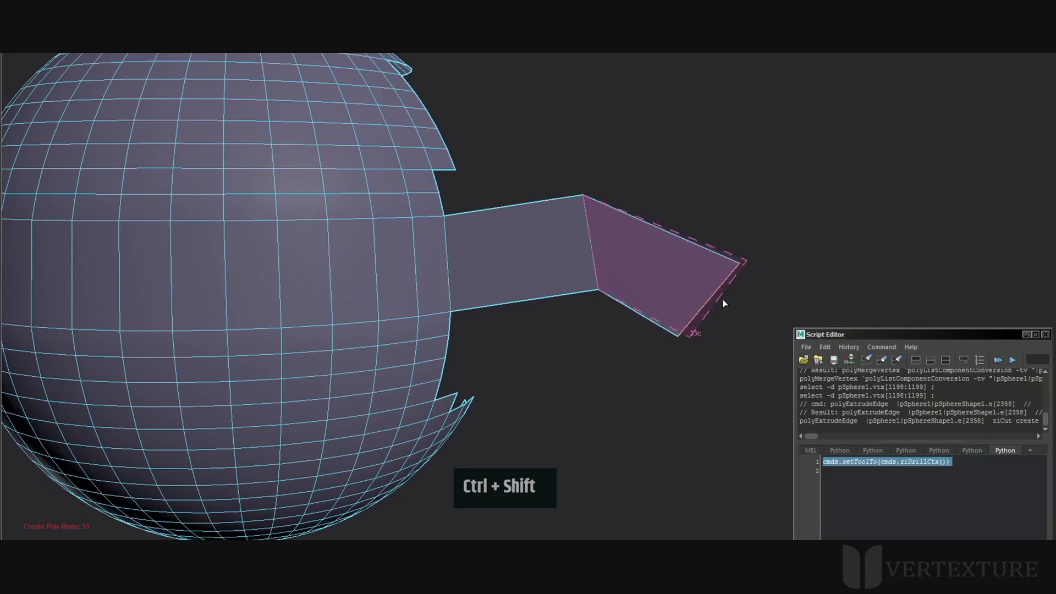
left_click(719, 325)
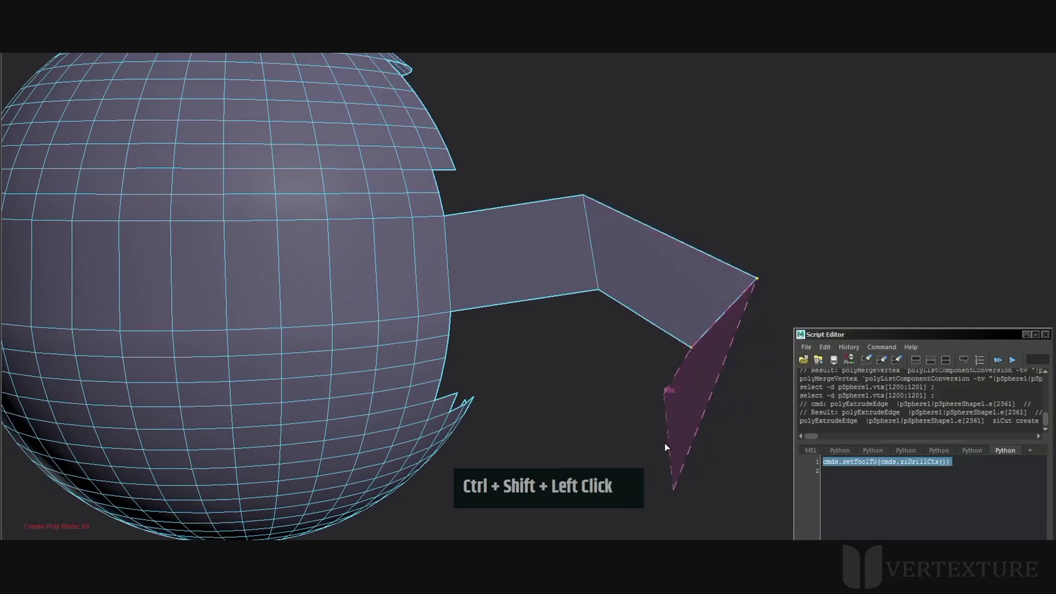
left_click(717, 420)
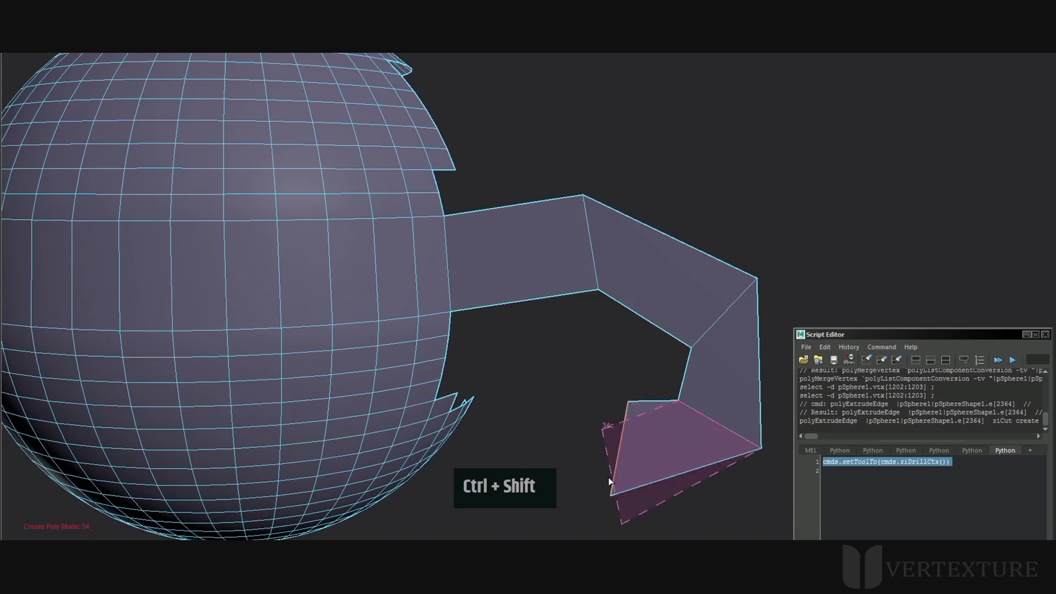
left_click(611, 470)
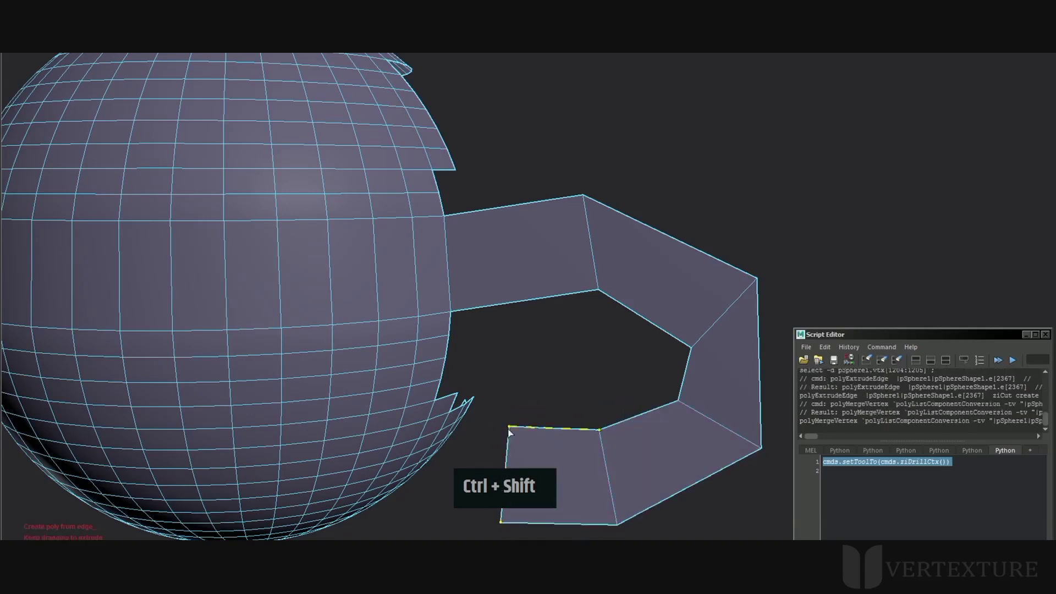
- Extrude further segments from the chain's end and a new strip upward
left_click(678, 241)
middle_click(656, 151)
right_click(648, 210)
middle_click(591, 205)
left_click(628, 228)
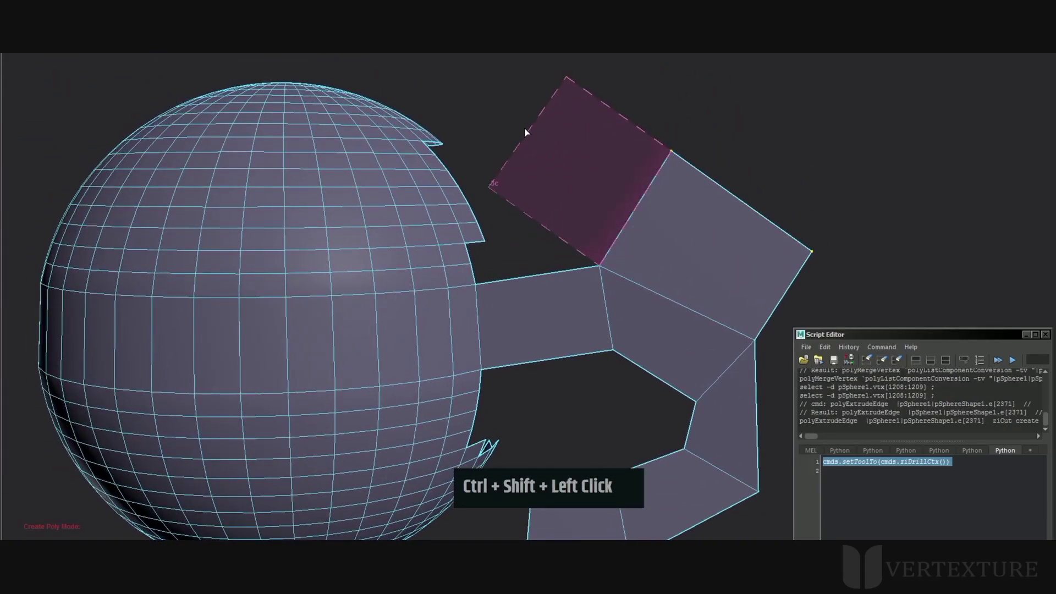
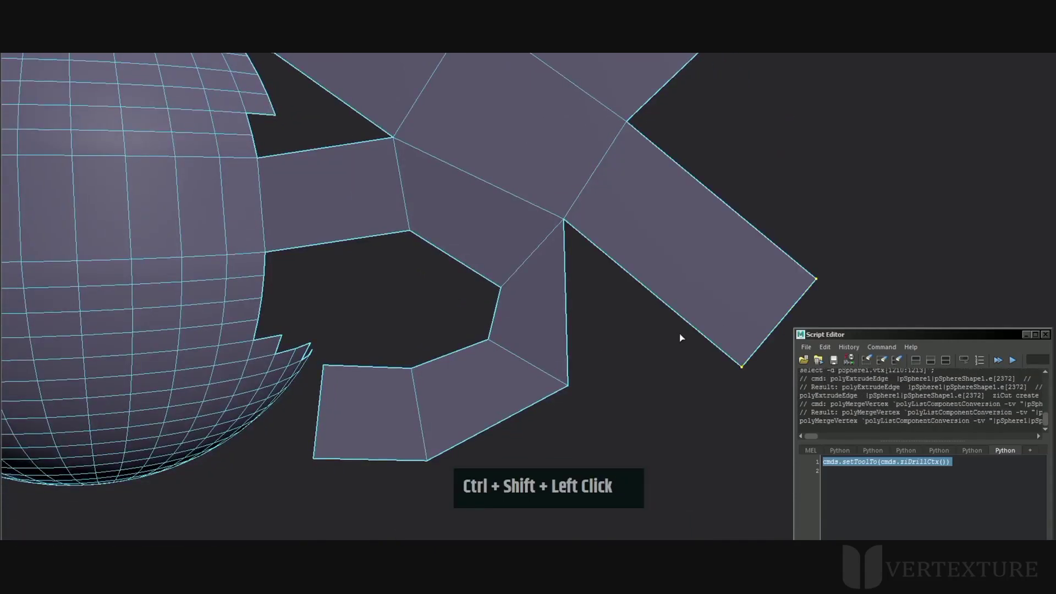
- Branch another strip off the chain and extrude a square segment from its edge
middle_click(655, 333)
left_click(714, 256)
middle_click(672, 319)
left_click(760, 321)
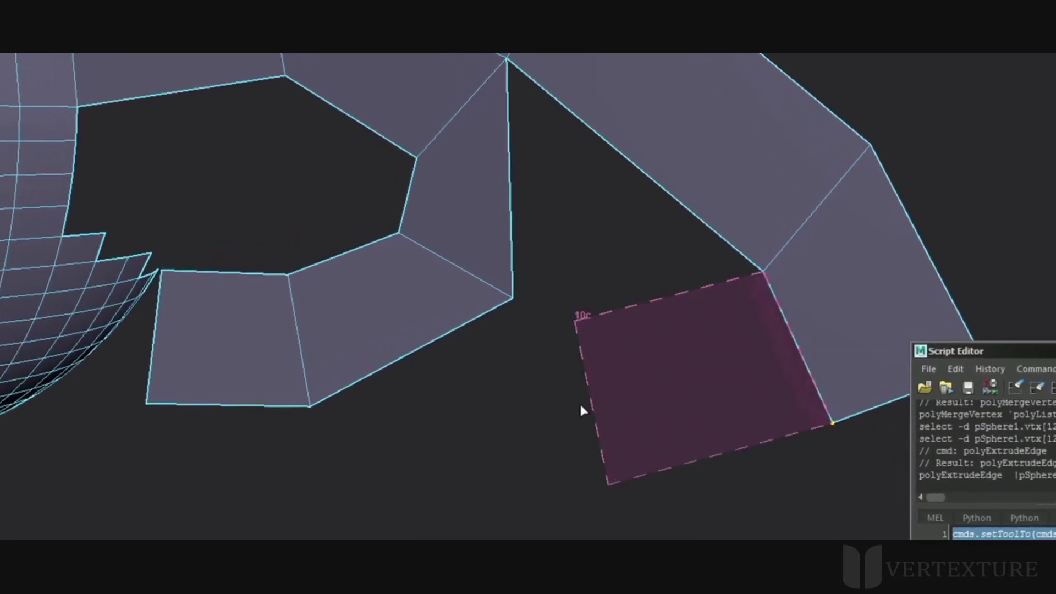
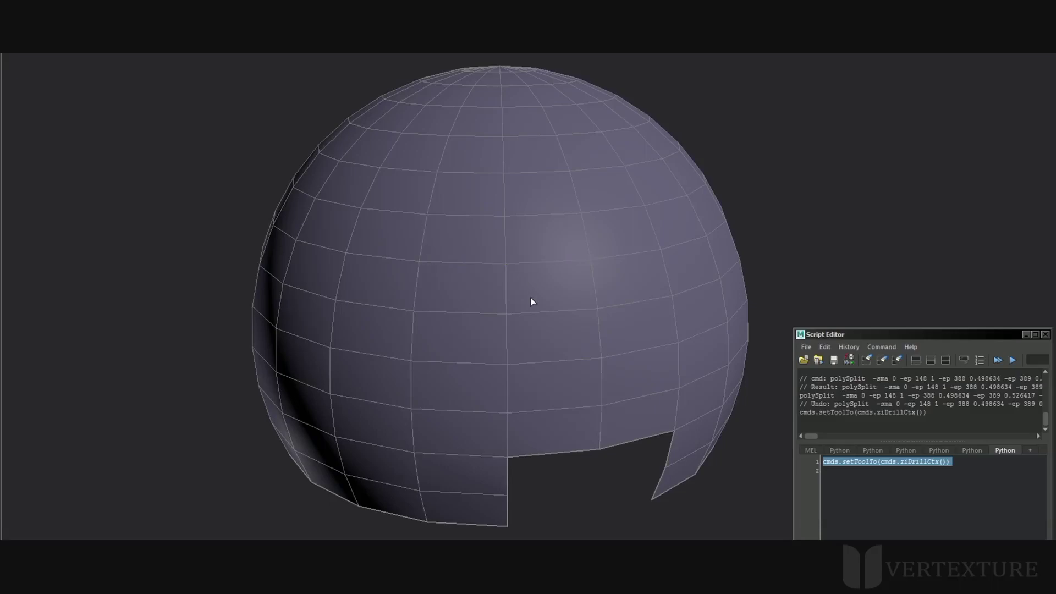
- Raise the ziCut Snap Tolerance to about 0.3057 in Tool Settings
left_click(1039, 65)
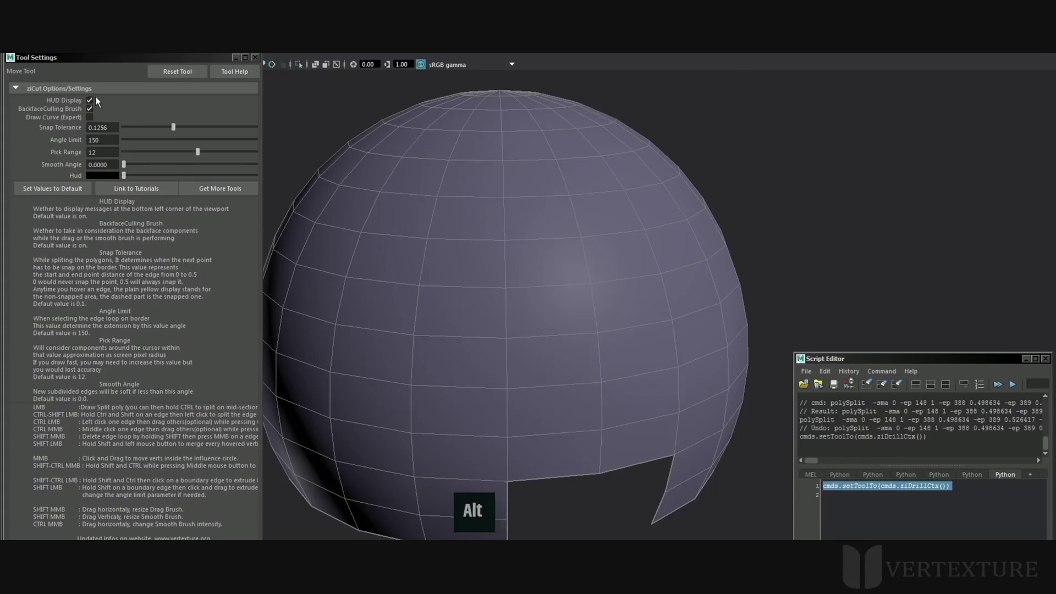
middle_click(385, 252)
right_click(451, 282)
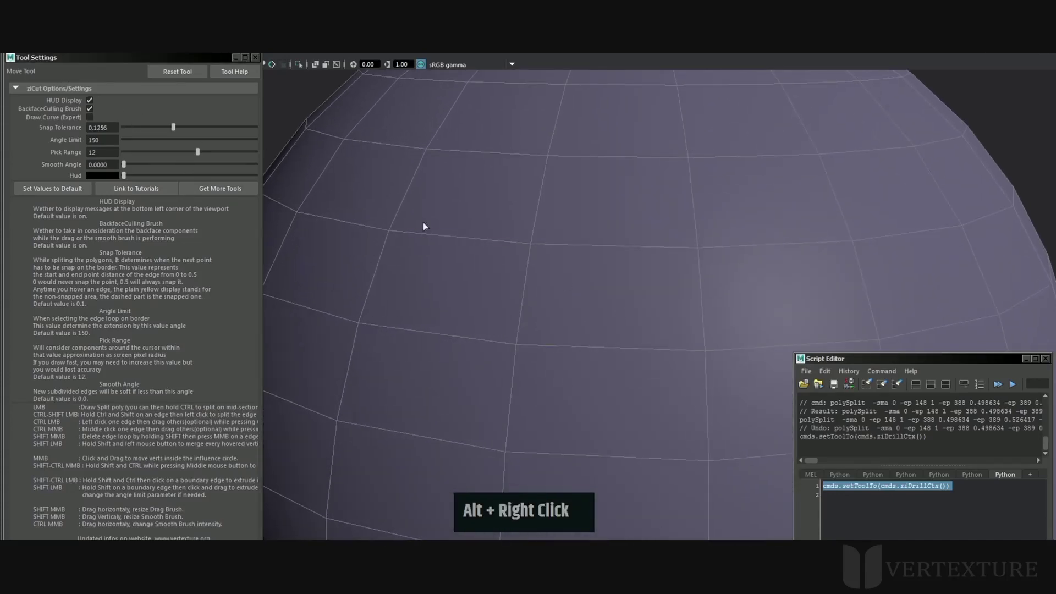
left_click(231, 130)
- With snap tolerance at 0.0838, draw a multi-point split across the upper edge rows
left_click(371, 372)
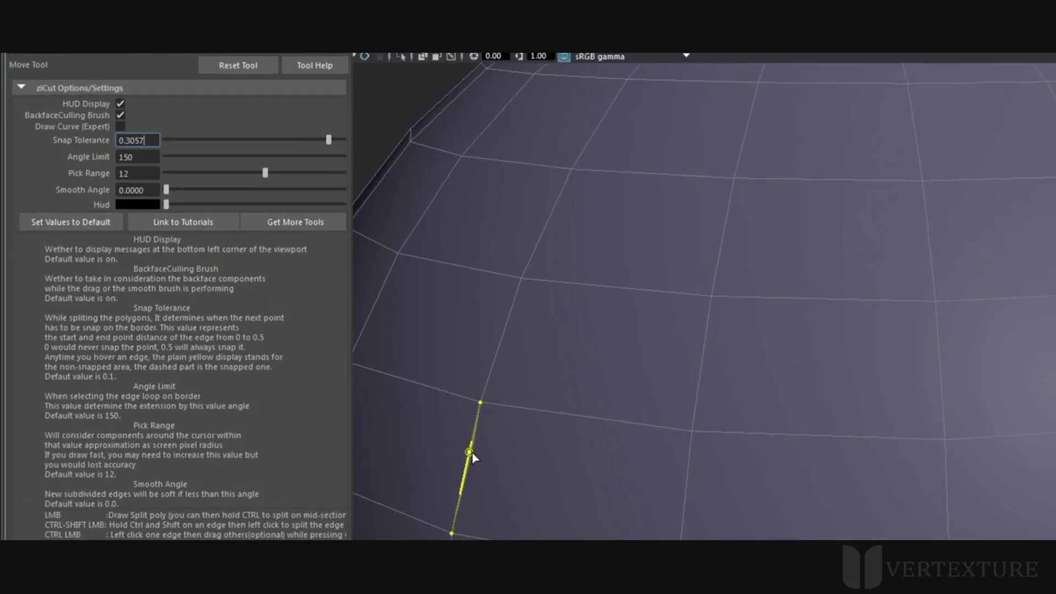
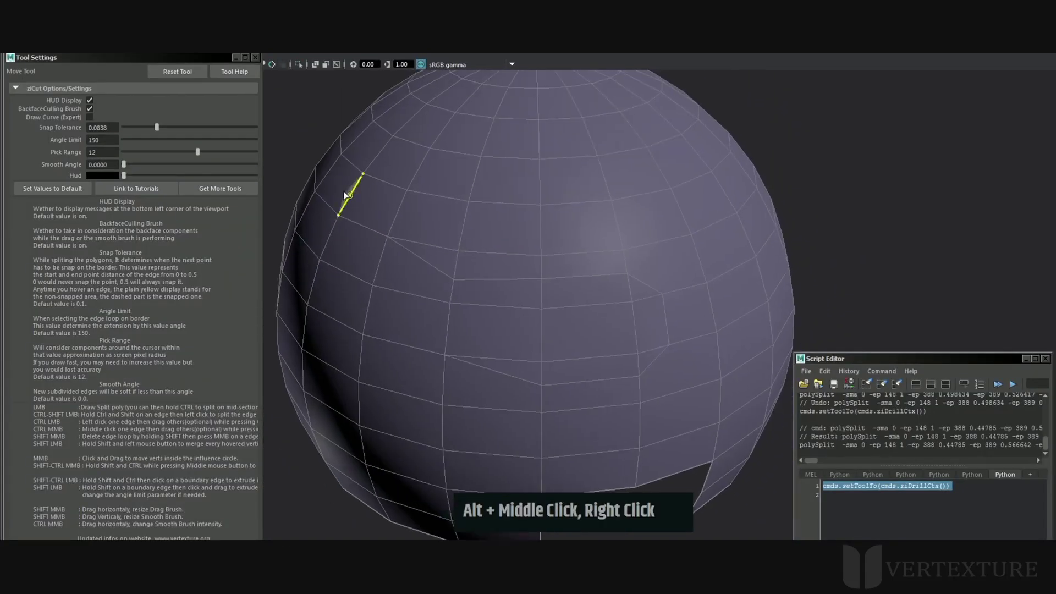
left_click(348, 194)
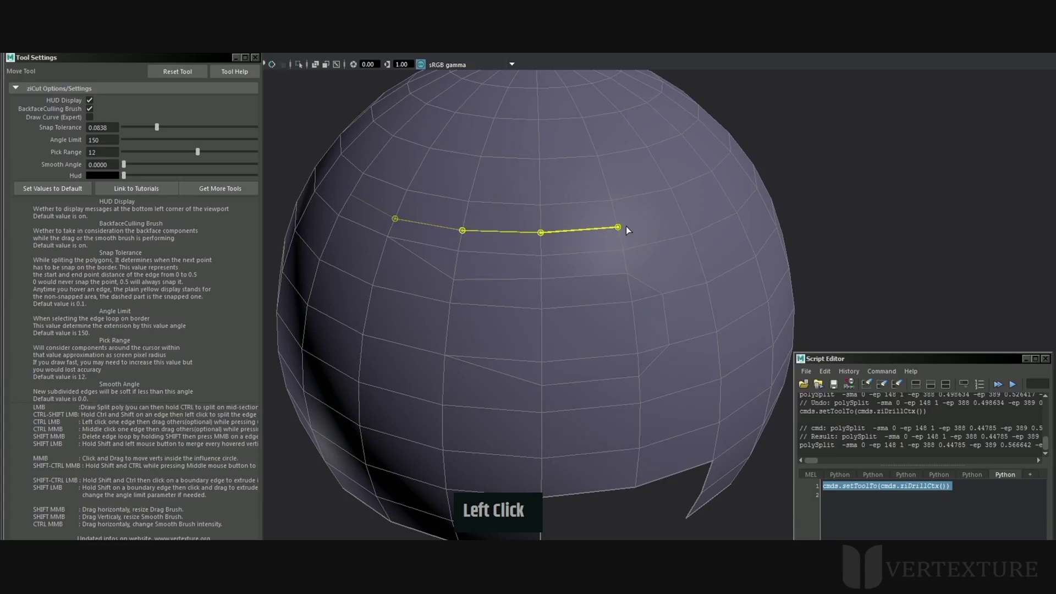
- Enable Draw Curve (Expert) and slice an L-shaped curved split through the faces
middle_click(544, 250)
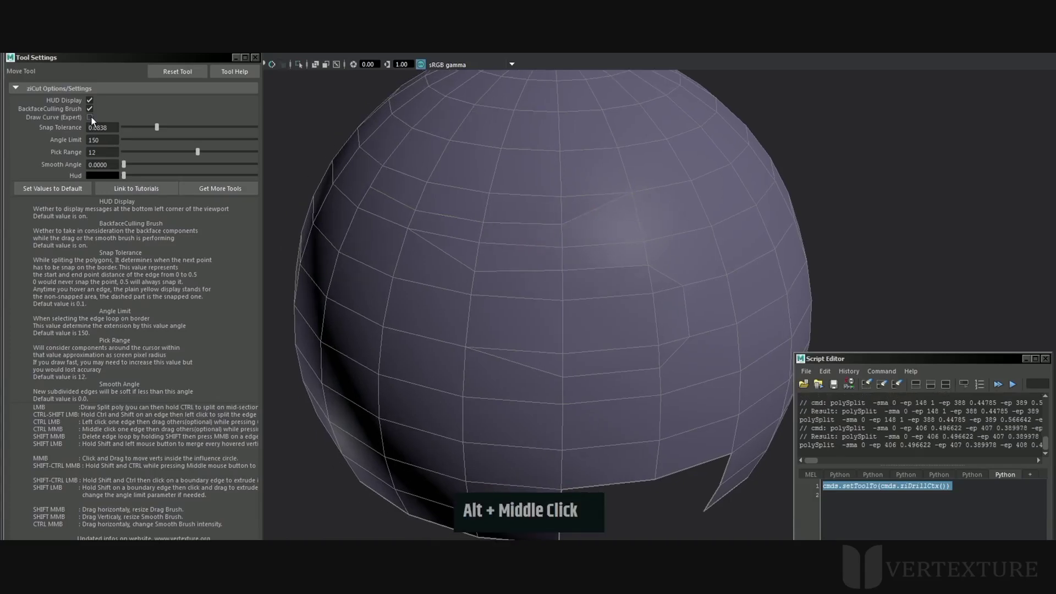
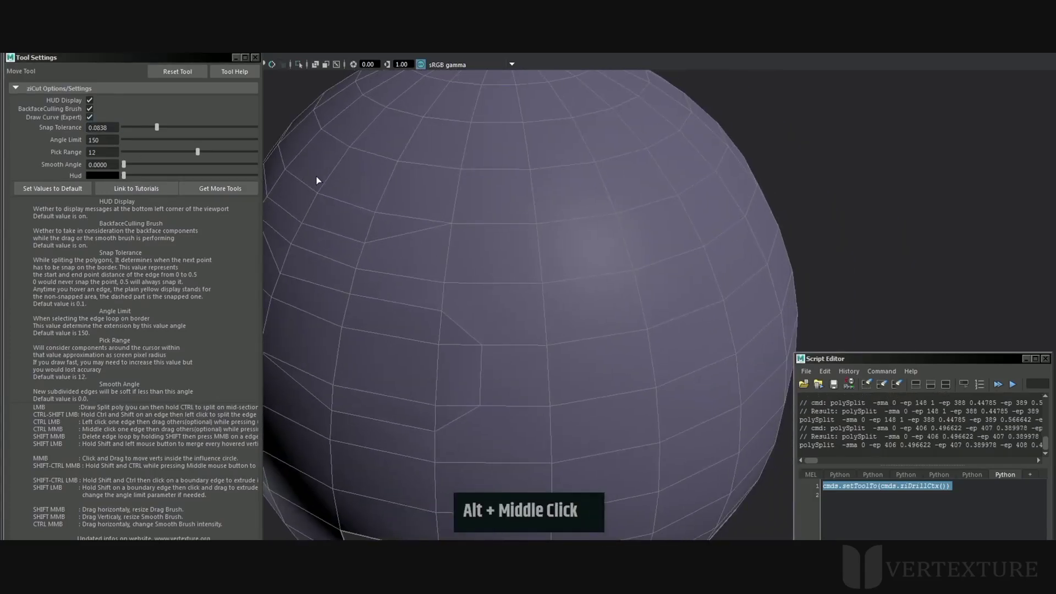
left_click(318, 169)
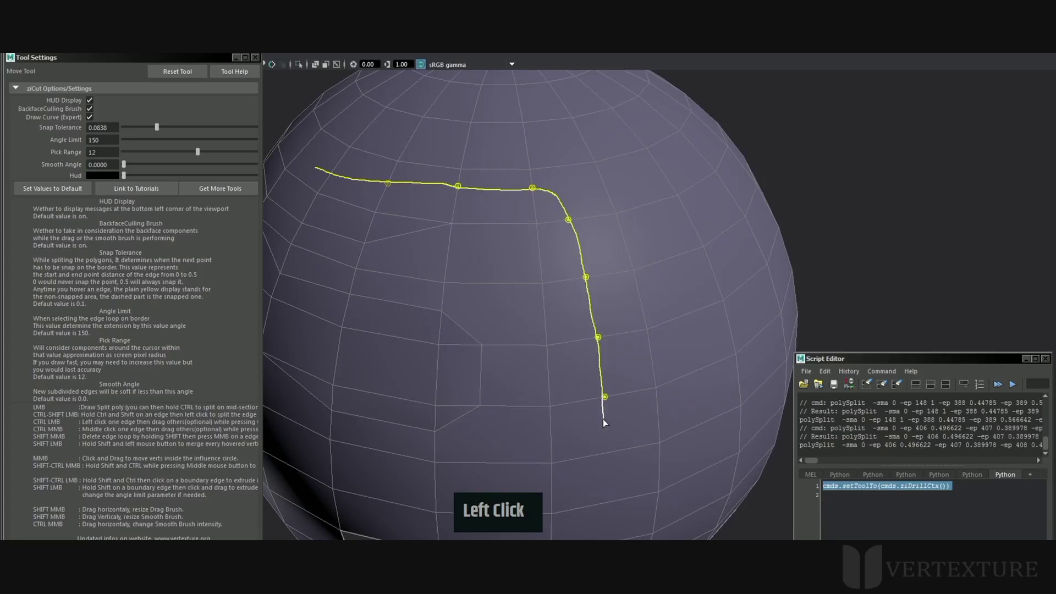
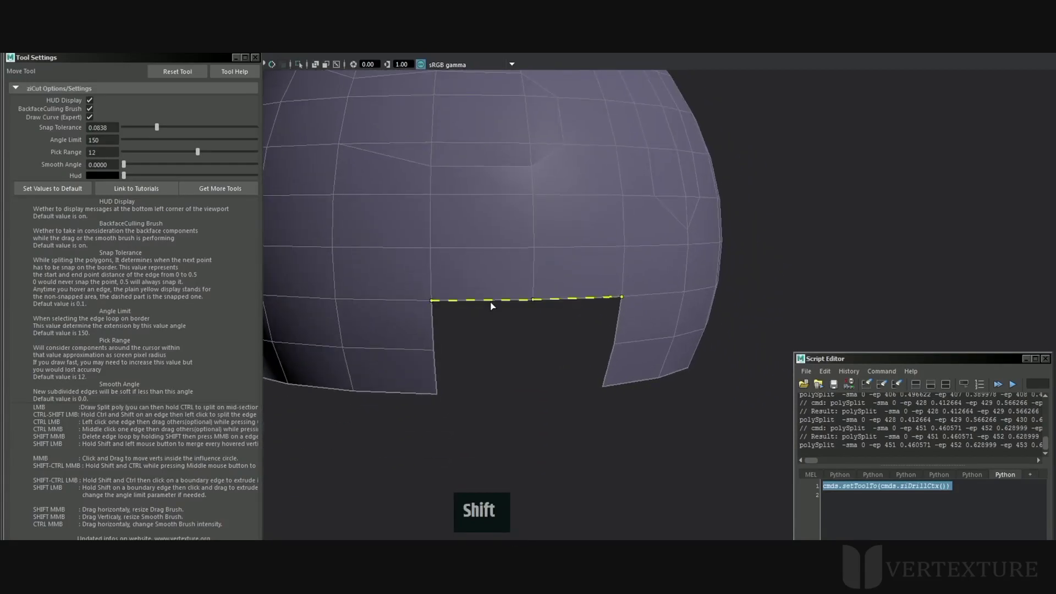
- Pick the top edge of the bottom opening and lower the loop Angle Limit to 106
left_click(486, 308)
right_click(470, 310)
middle_click(490, 308)
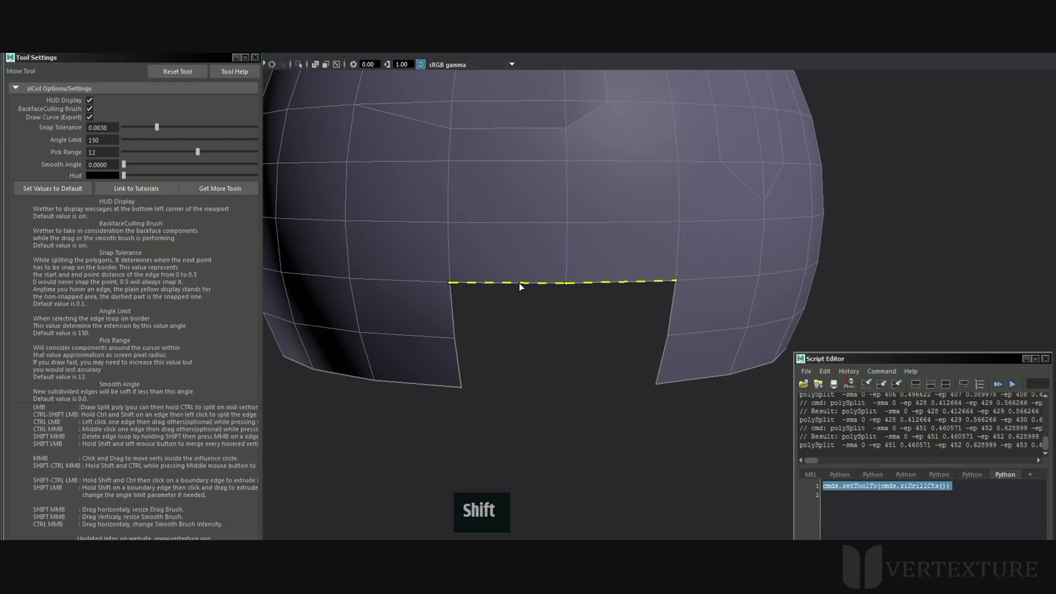
right_click(225, 163)
left_click(185, 141)
- Select the whole bottom border loop and extrude it downward into a new band of faces
right_click(556, 248)
left_click(484, 280)
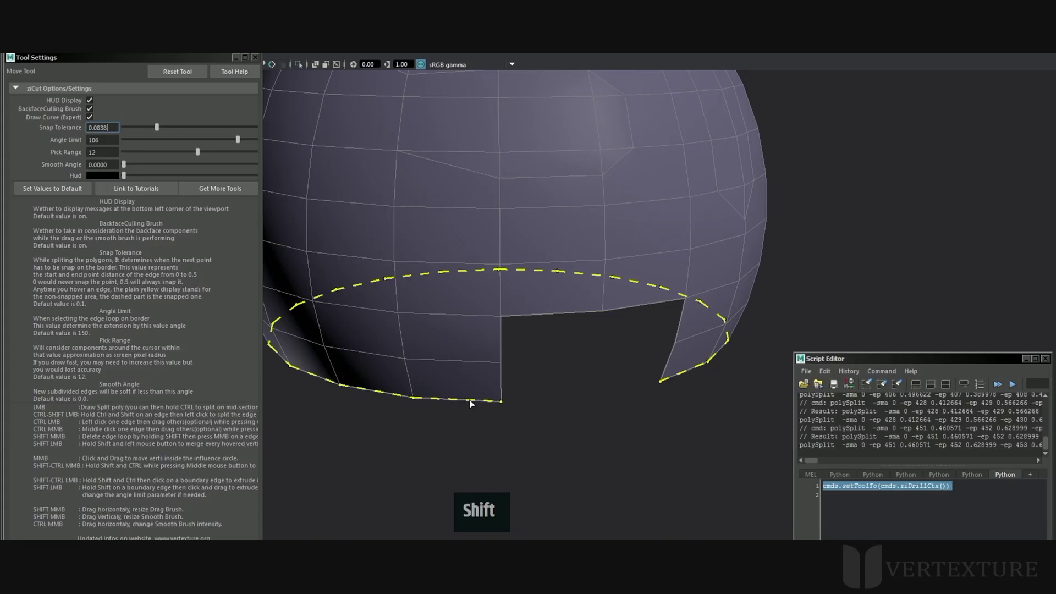
left_click(473, 403)
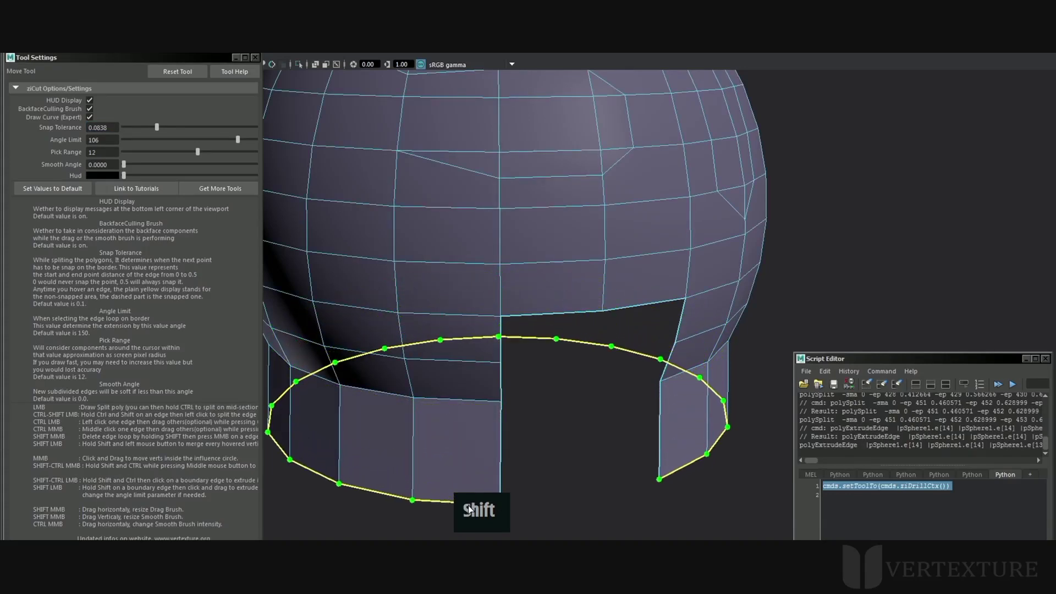
- Reframe the extruded band and set Angle Limit 42 and Pick Range 13 for ring picking
middle_click(529, 371)
scroll("up", 3)
middle_click(397, 212)
middle_click(493, 314)
right_click(504, 255)
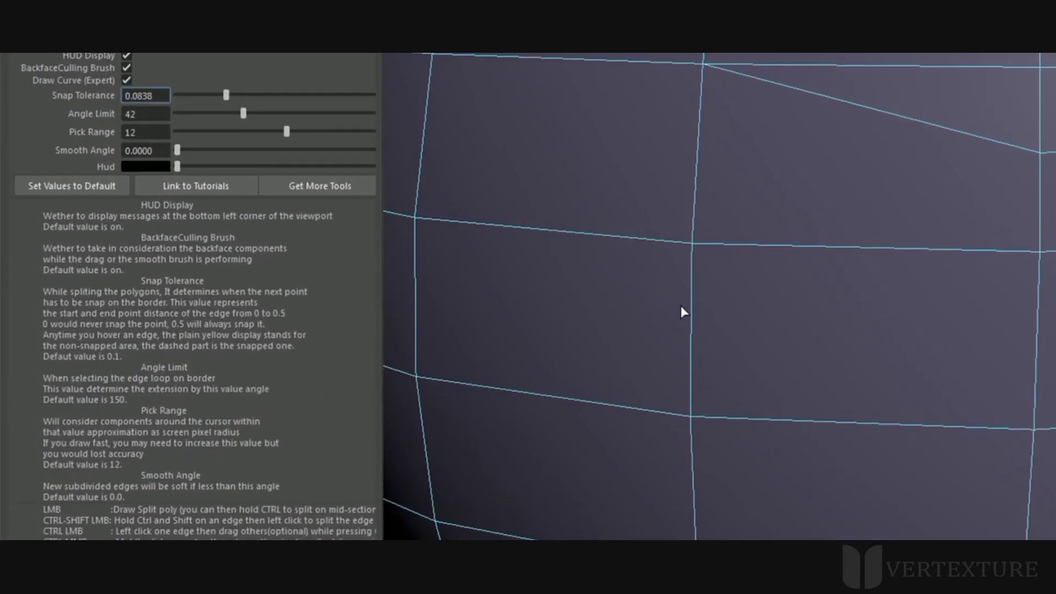
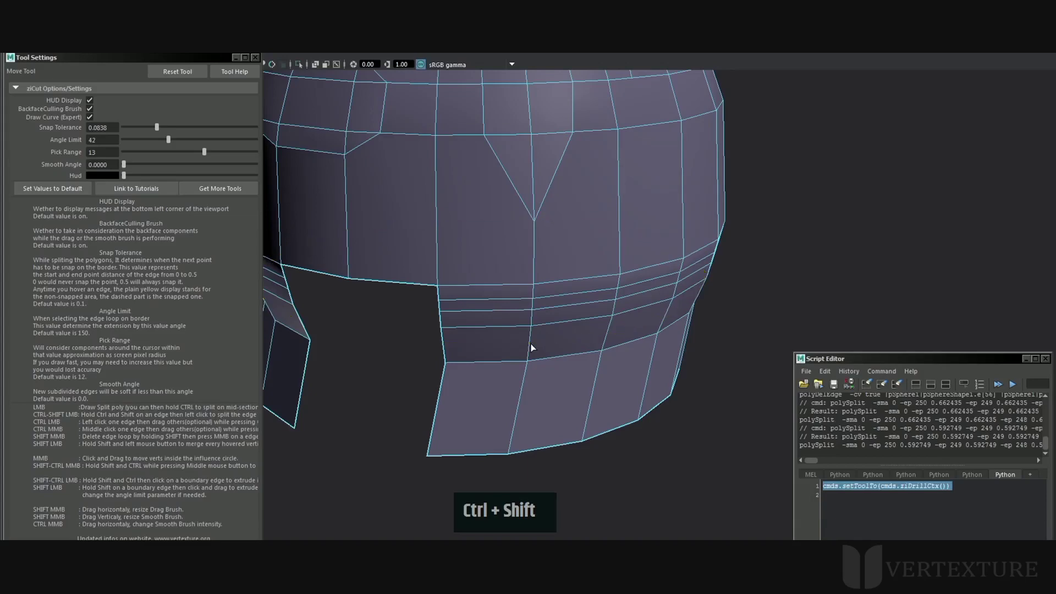
- Split several edge rings around the extruded band into new edge loops
left_click(533, 345)
left_click(583, 371)
right_click(550, 368)
left_click(476, 388)
middle_click(547, 293)
left_click(594, 306)
right_click(544, 311)
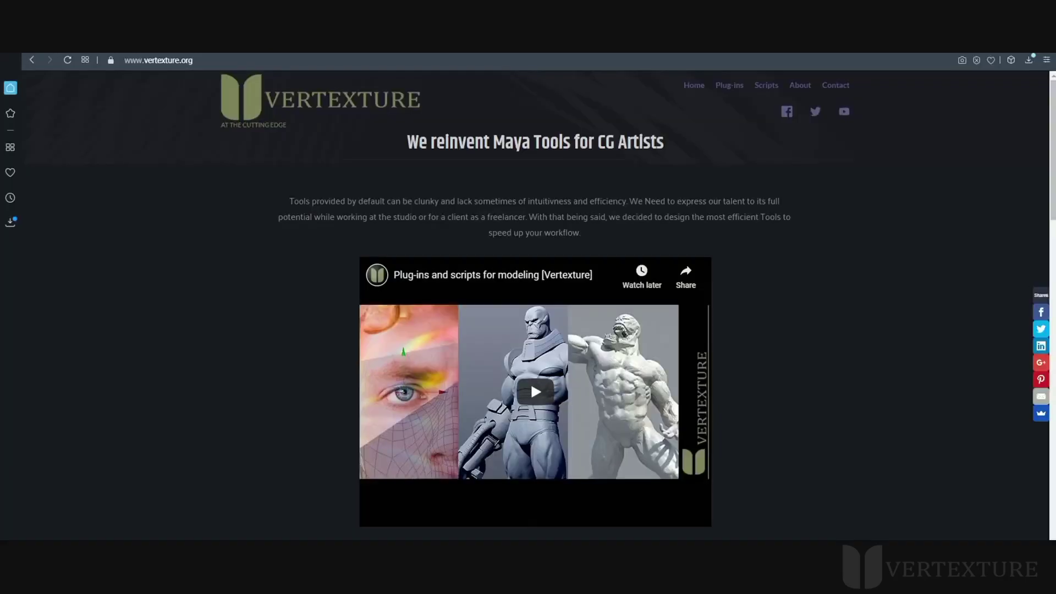